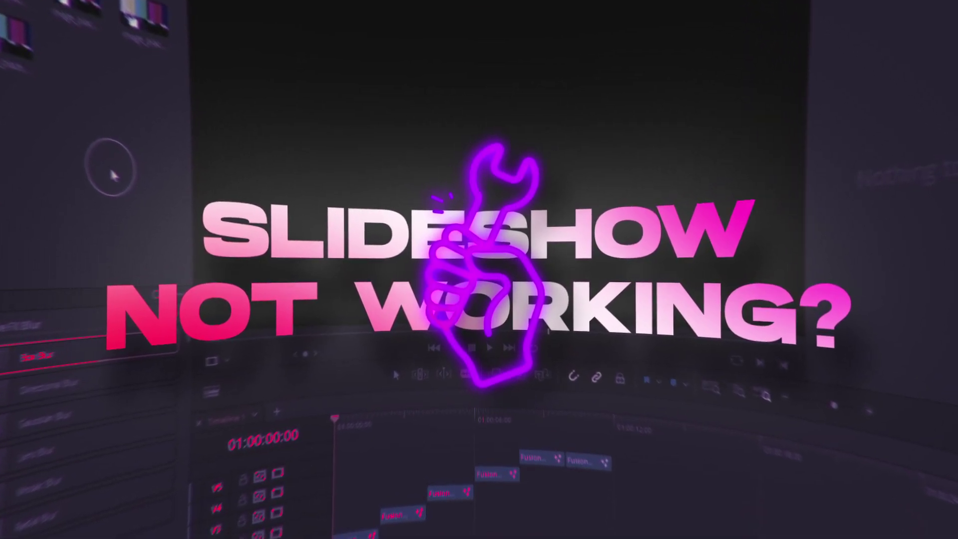
- Scrub the playhead through the black-previewing clips and leave it near the start
{"action": "left_click", "coordinate": [181, 208]}
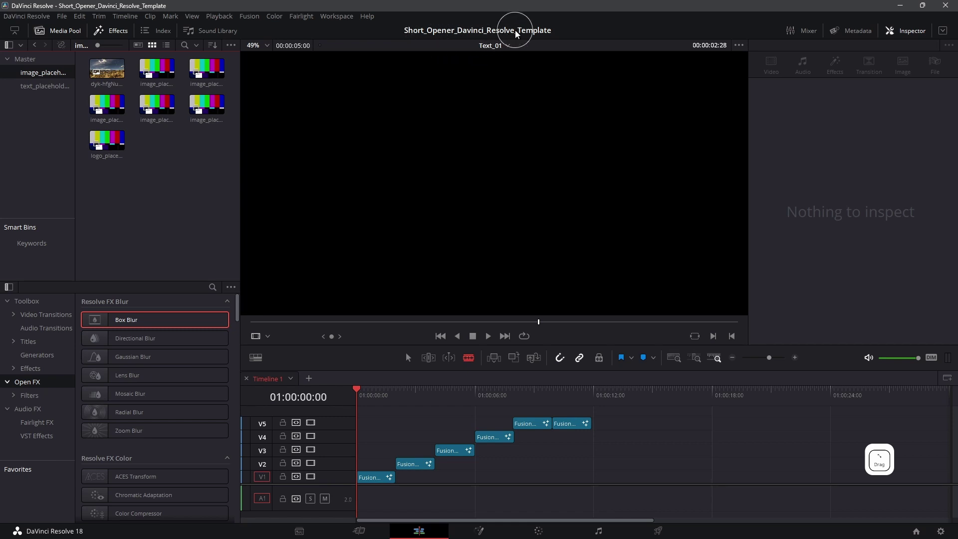
{"action": "left_click", "coordinate": [371, 403]}
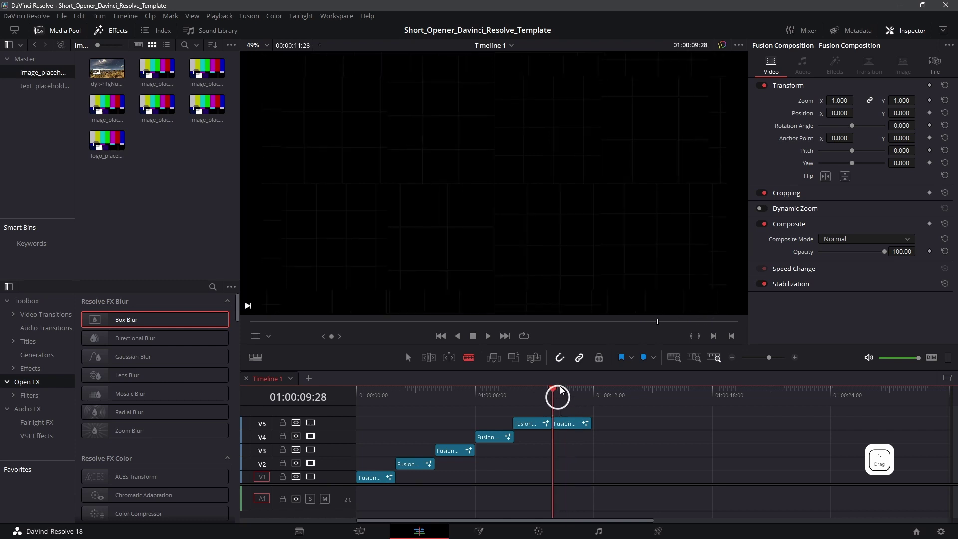
{"action": "left_click", "coordinate": [461, 233]}
{"action": "left_click", "coordinate": [383, 403]}
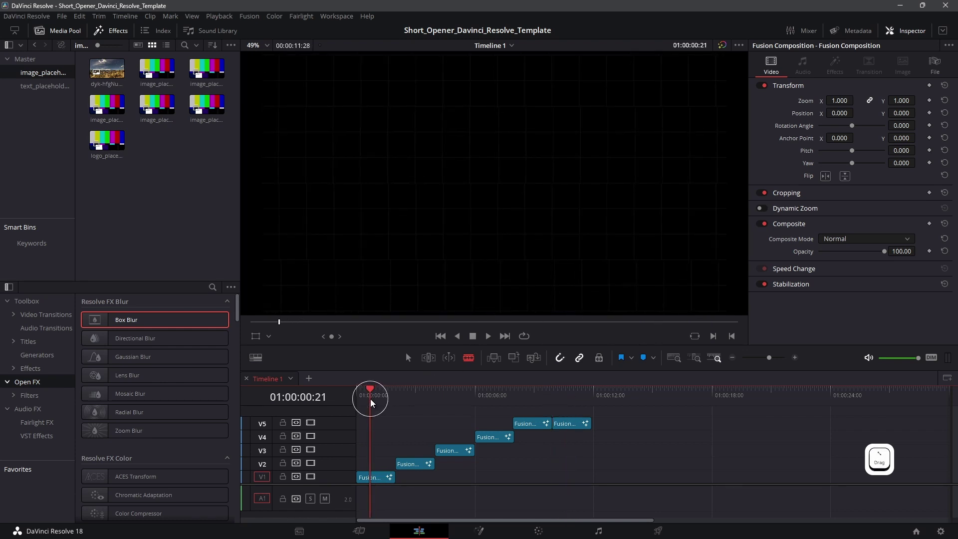
- Open image_placeholder_01 from the Media Pool as its own timeline
{"action": "left_click", "coordinate": [37, 94]}
{"action": "left_click", "coordinate": [38, 80]}
{"action": "right_click", "coordinate": [160, 73]}
{"action": "left_click", "coordinate": [190, 125]}
- Swap the landscape jpg in for the placeholder's color bars and return to Timeline 1
{"action": "left_click", "coordinate": [261, 232]}
{"action": "left_click", "coordinate": [113, 75]}
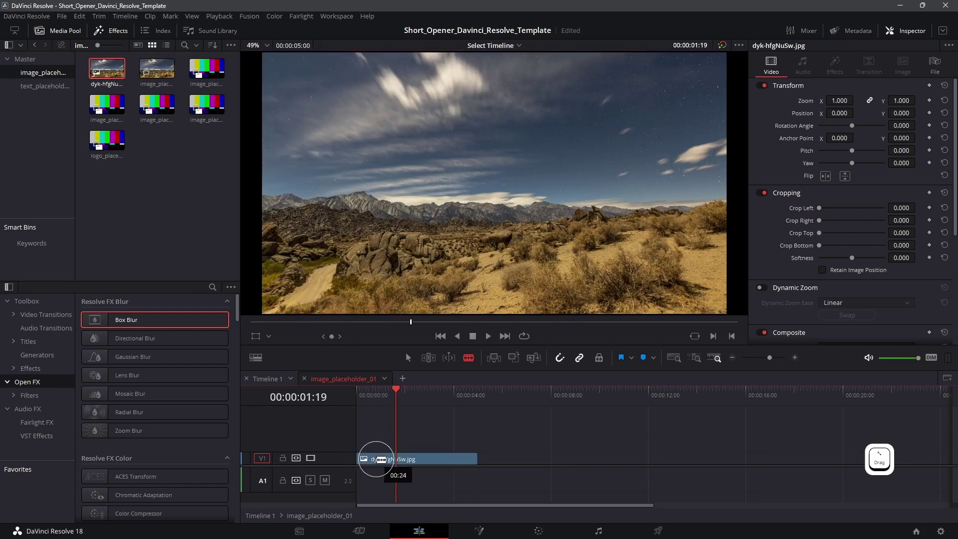
{"action": "left_click", "coordinate": [274, 383]}
{"action": "left_click", "coordinate": [366, 400]}
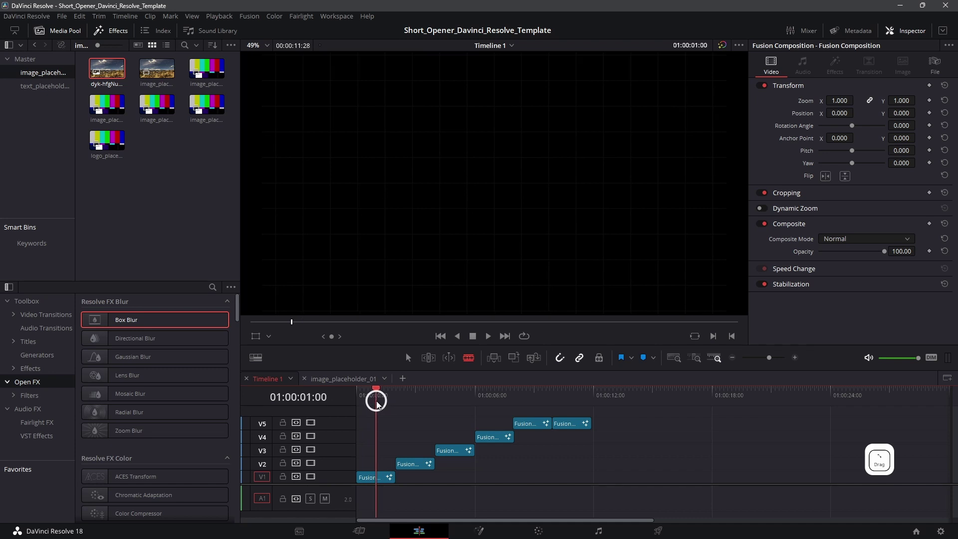
- Open the Text_01 clip from the text_placeholder bin as its own timeline
{"action": "left_click", "coordinate": [378, 405]}
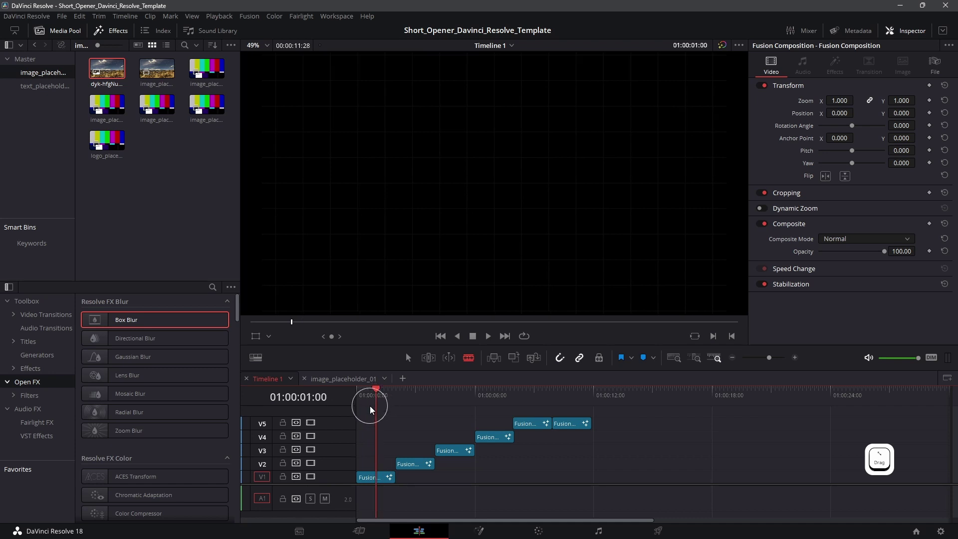
{"action": "left_click", "coordinate": [410, 362]}
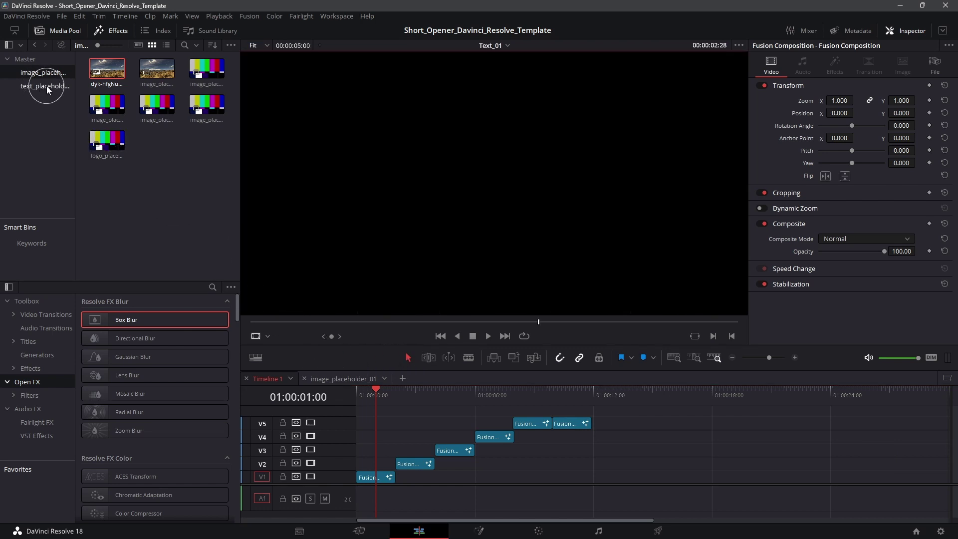
{"action": "left_click", "coordinate": [49, 90]}
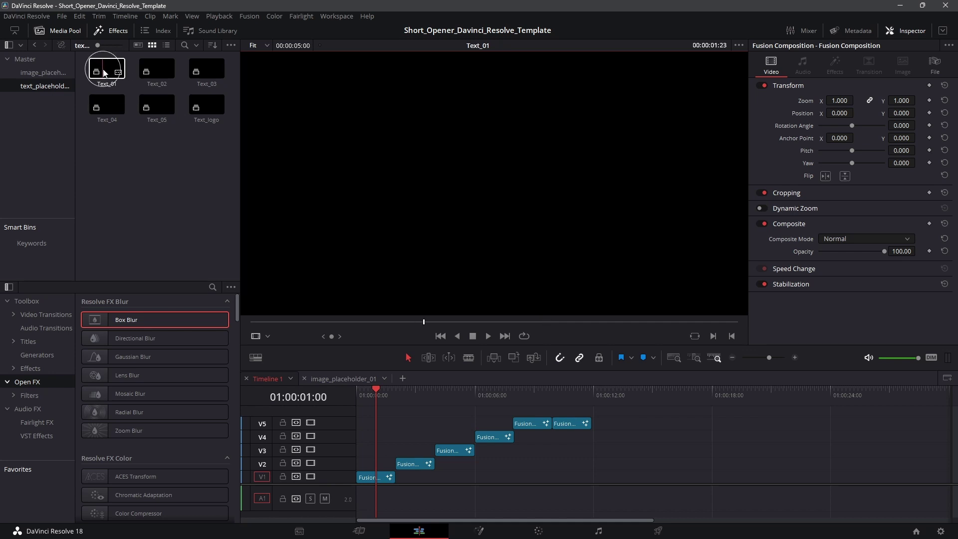
{"action": "left_click", "coordinate": [105, 73]}
{"action": "right_click", "coordinate": [106, 70]}
{"action": "left_click", "coordinate": [126, 119]}
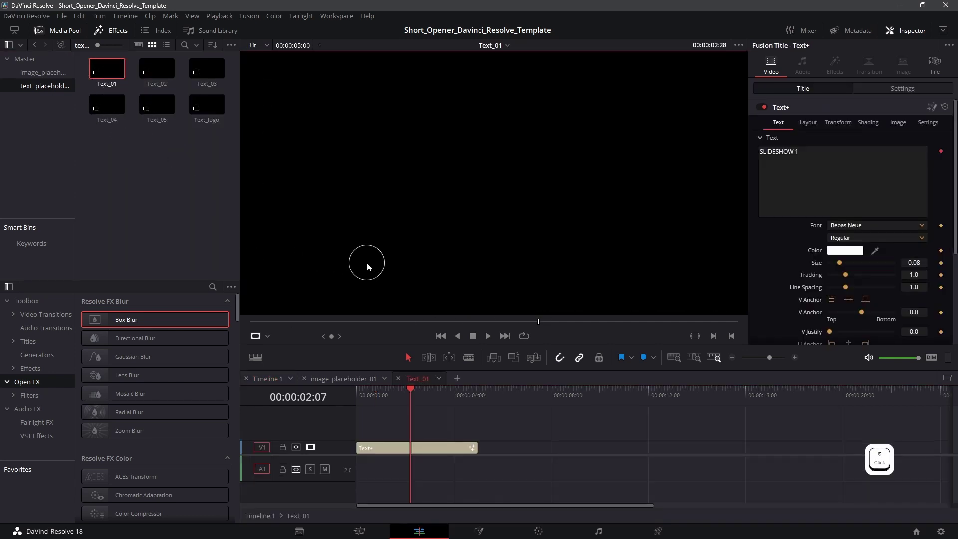
- Select the Text+ title, check its Bebas Neue font in the Inspector, then switch to the browser
{"action": "left_click", "coordinate": [391, 453]}
{"action": "left_click", "coordinate": [381, 398]}
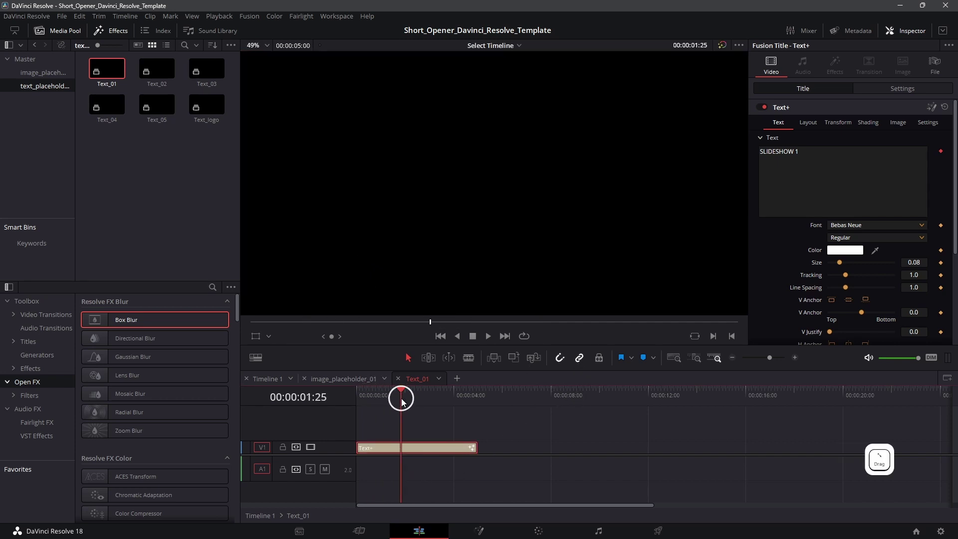
{"action": "left_click", "coordinate": [504, 380]}
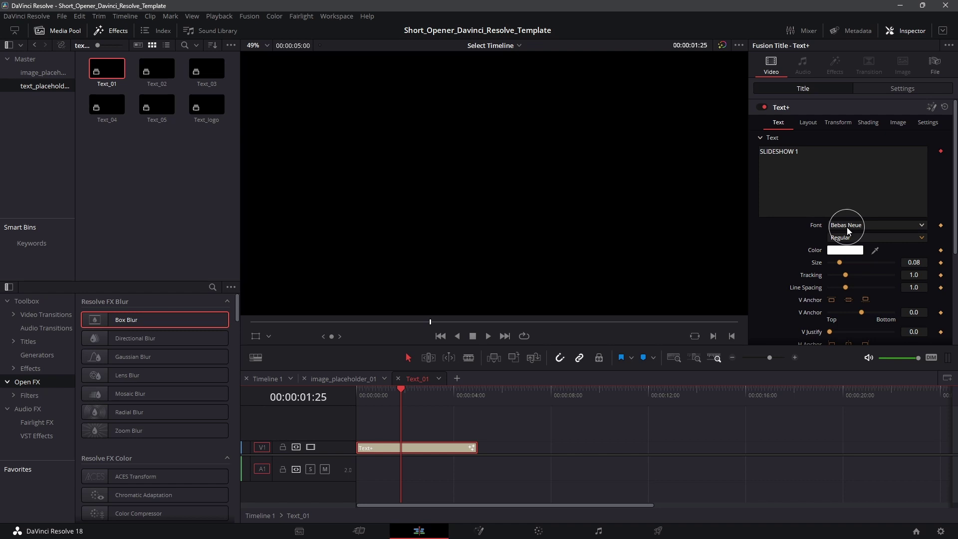
{"action": "left_click", "coordinate": [558, 321]}
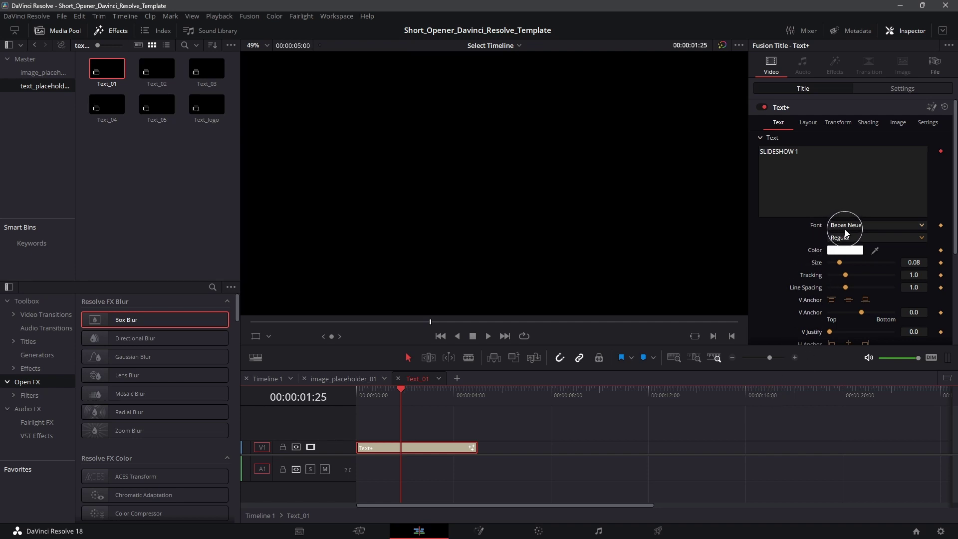
{"action": "key", "text": "alt+Tab"}
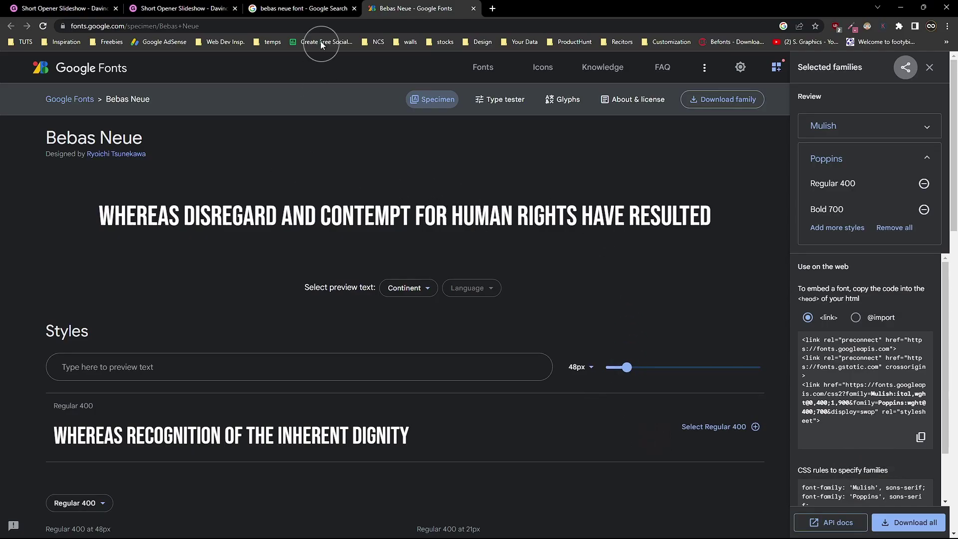
{"action": "left_click", "coordinate": [298, 18]}
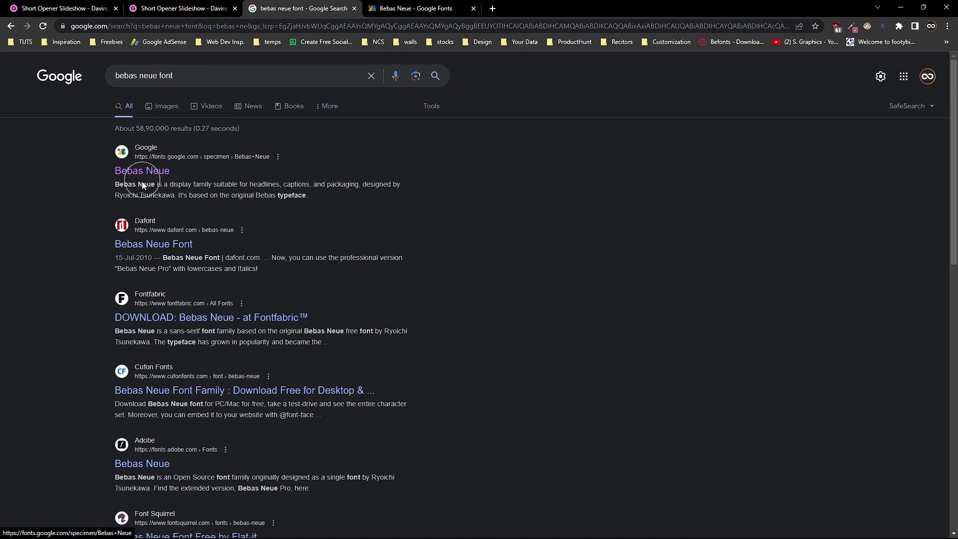
{"action": "left_click", "coordinate": [423, 4]}
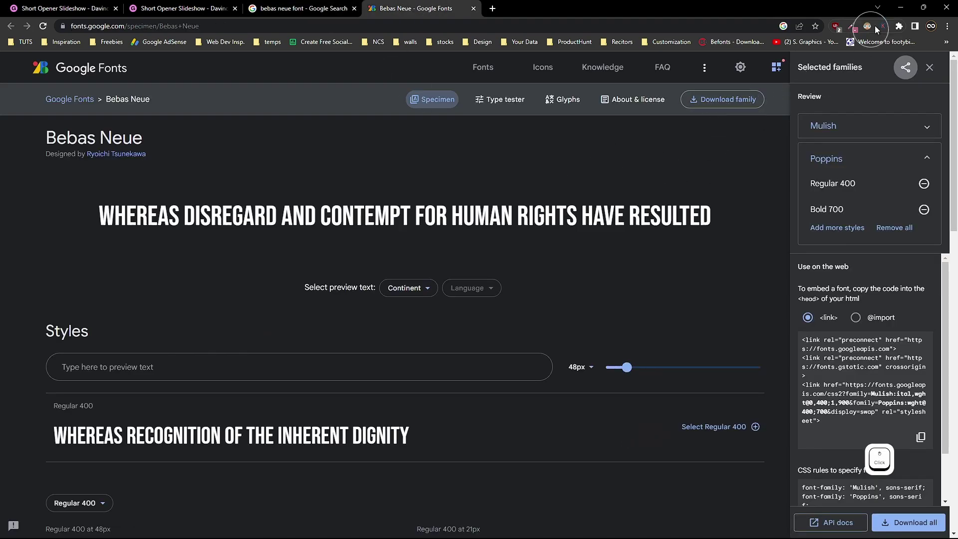
- Back in Resolve, set the title font to Arial Black at a larger size and return to Timeline 1
{"action": "left_click", "coordinate": [898, 11]}
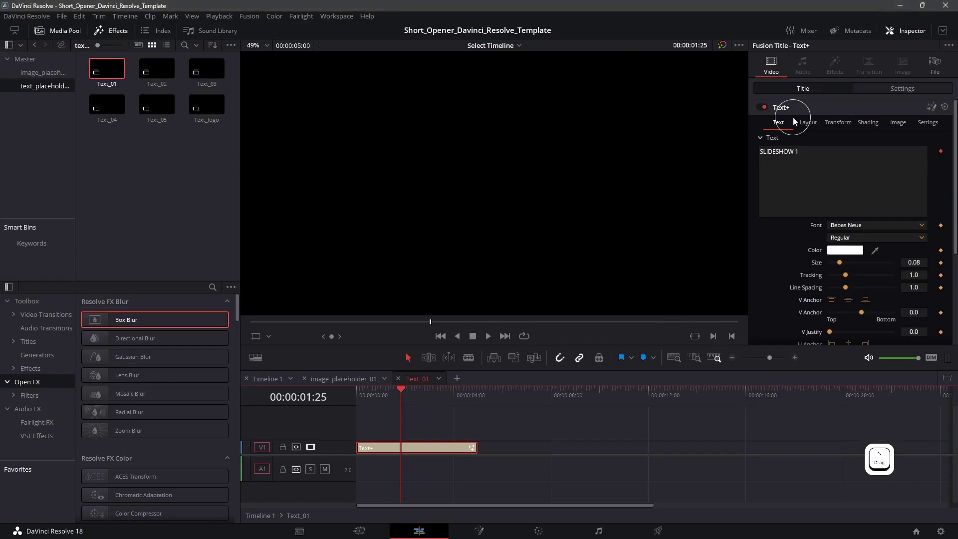
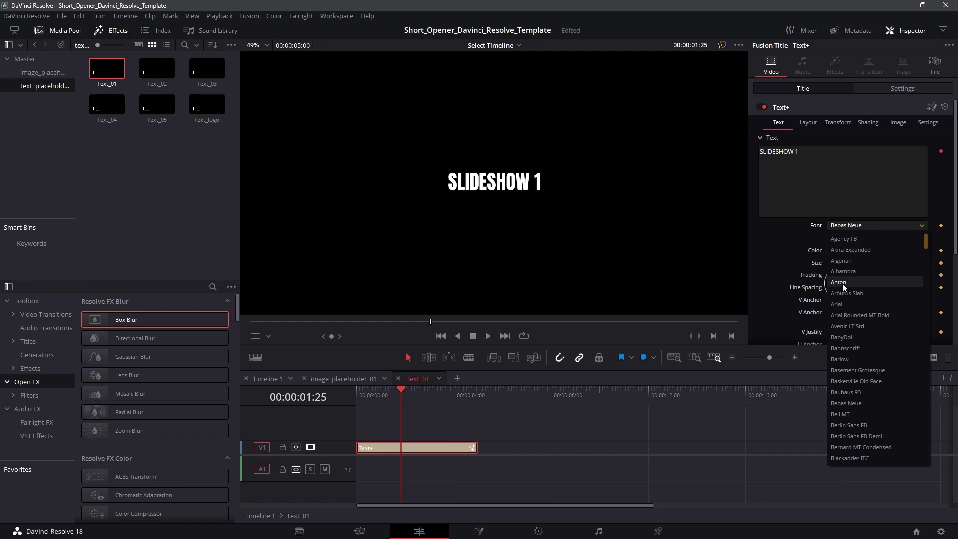
{"action": "left_click", "coordinate": [843, 308]}
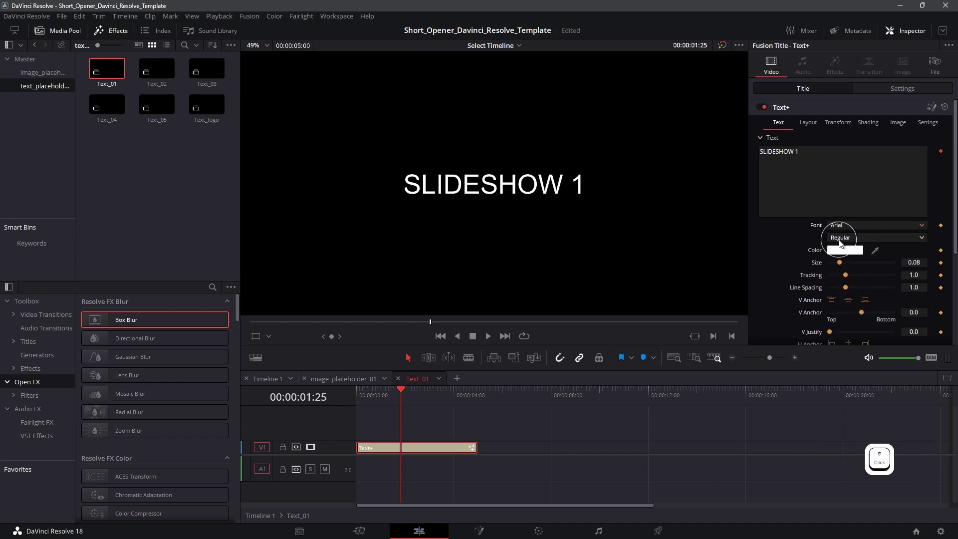
{"action": "left_click", "coordinate": [841, 243]}
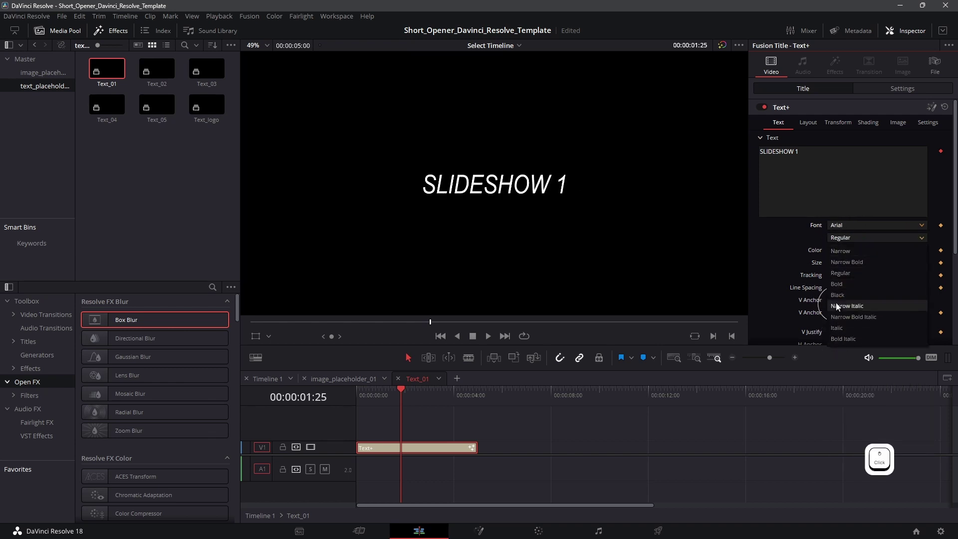
{"action": "left_click", "coordinate": [838, 302]}
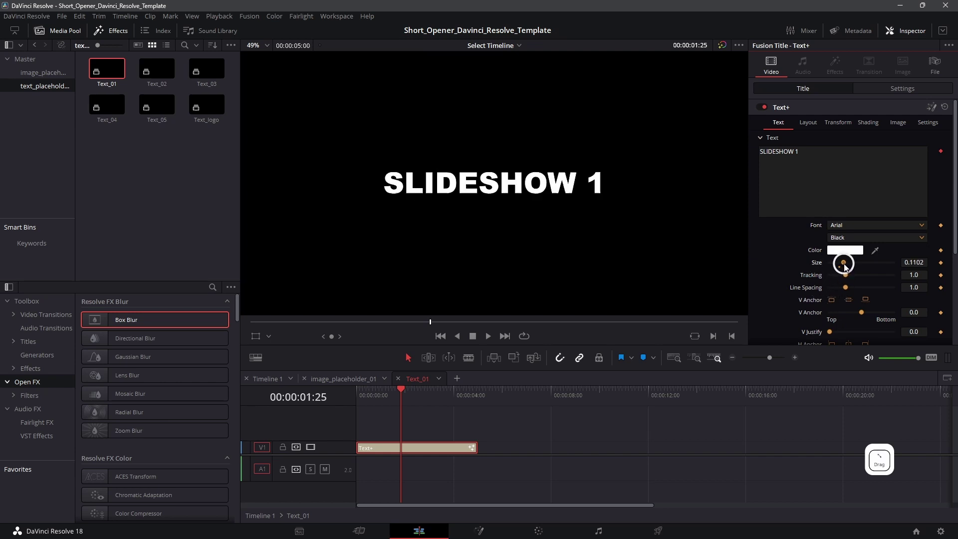
{"action": "left_click", "coordinate": [845, 268]}
{"action": "left_click", "coordinate": [368, 401]}
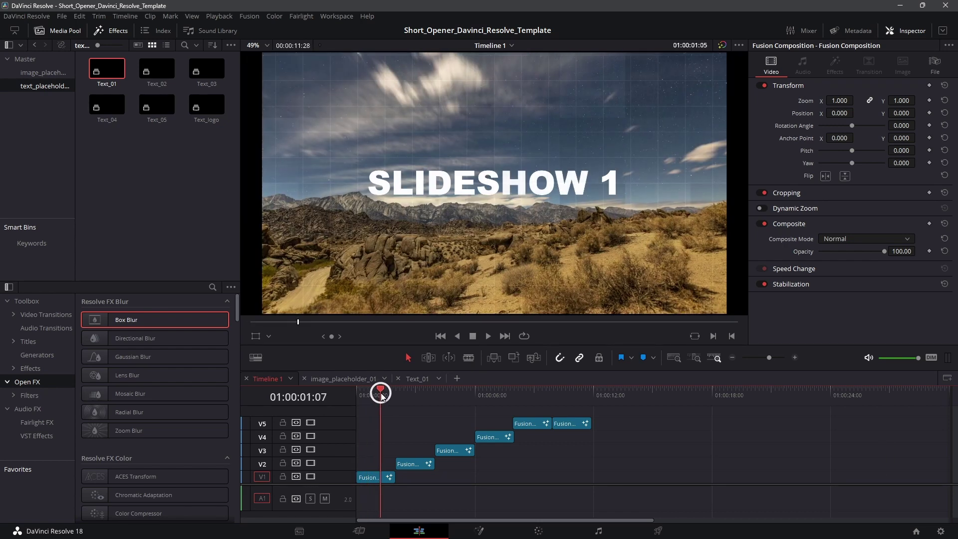
- Move to the second slide and show the image_placeholder bin in the Media Pool
{"action": "left_click", "coordinate": [401, 396]}
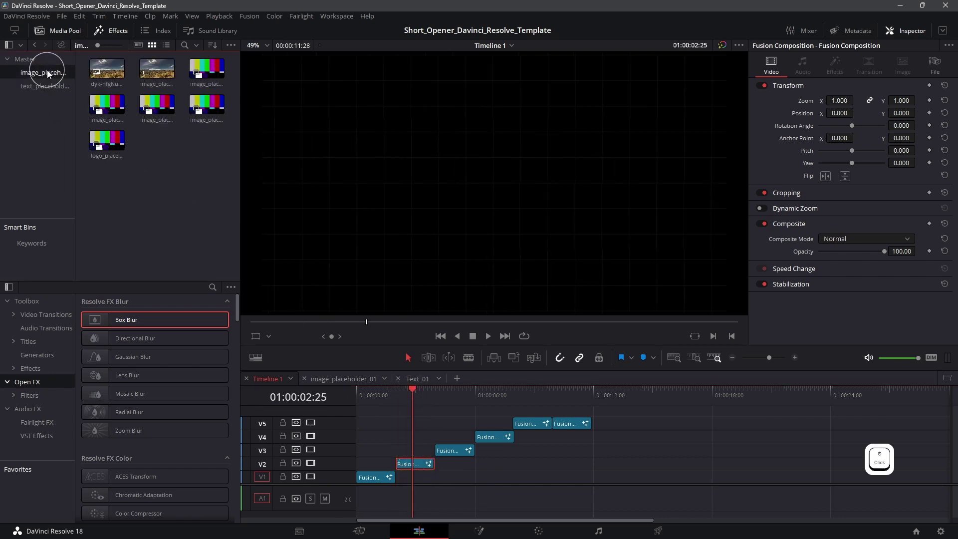
- Open image_placeholder_02, swap its color bars for the landscape jpg, and return to Timeline 1
{"action": "right_click", "coordinate": [207, 74]}
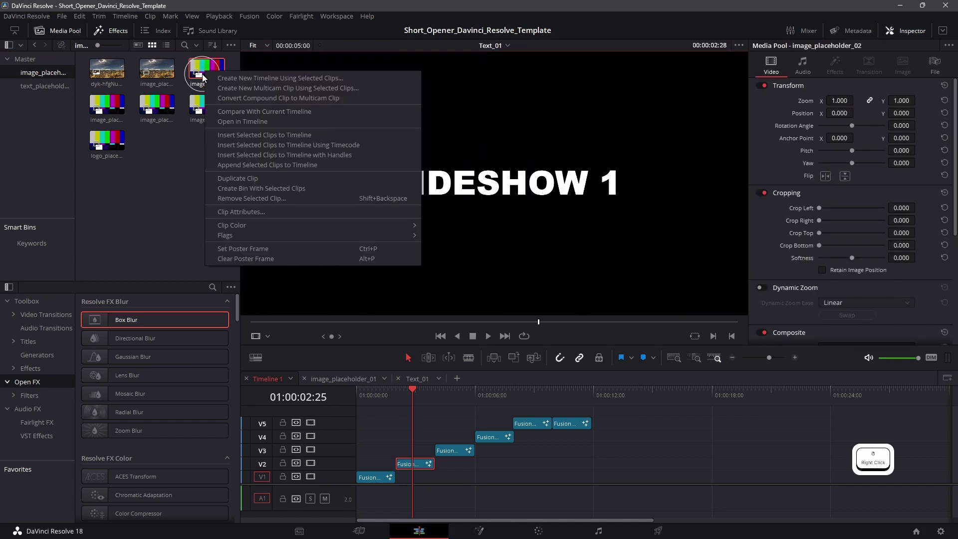
{"action": "left_click", "coordinate": [240, 129]}
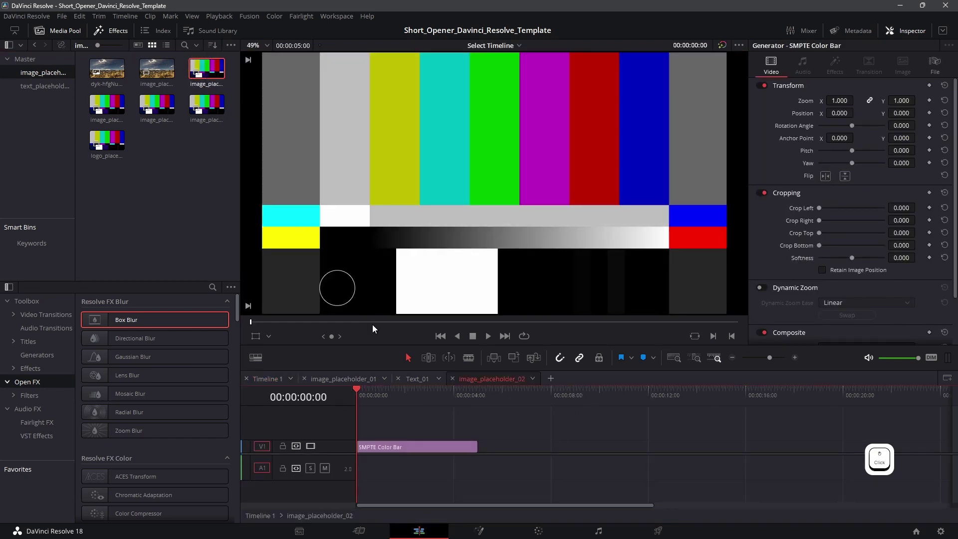
{"action": "left_click", "coordinate": [112, 71]}
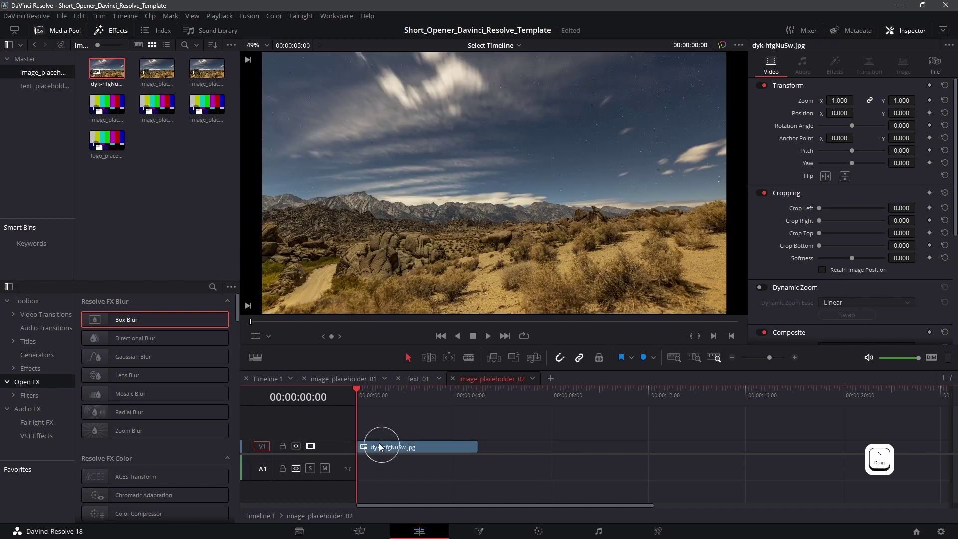
{"action": "left_click", "coordinate": [269, 385]}
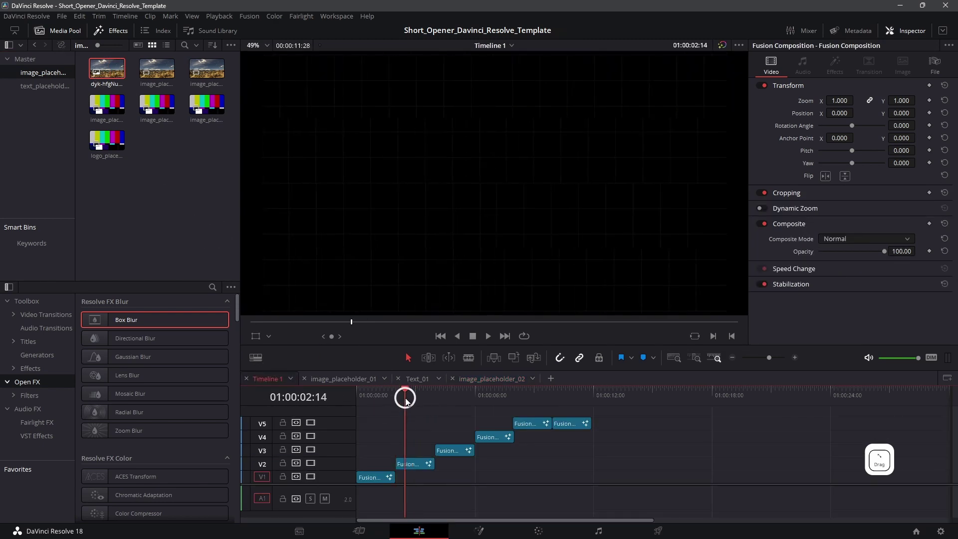
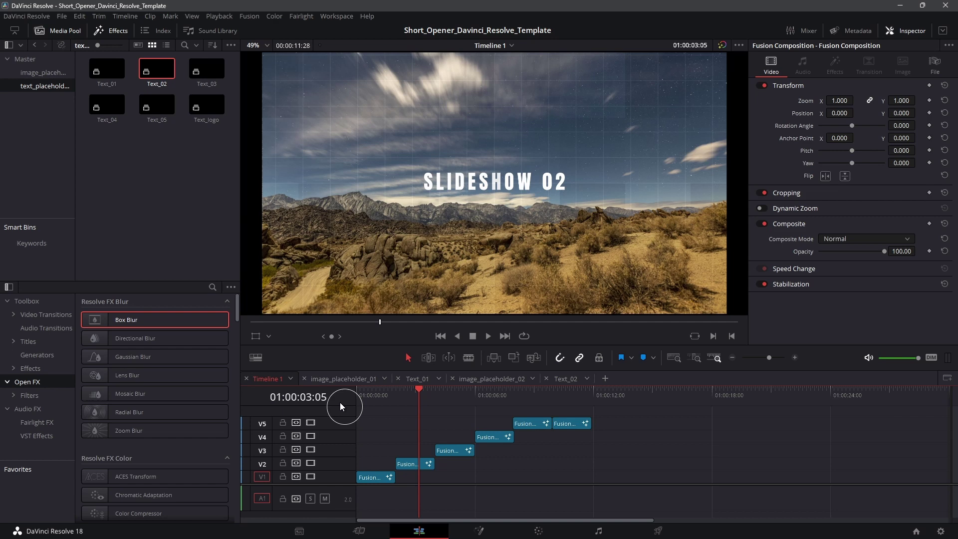
- Glance back at the Text_01 timeline, then return to Timeline 1 at the second slide
{"action": "left_click", "coordinate": [329, 378]}
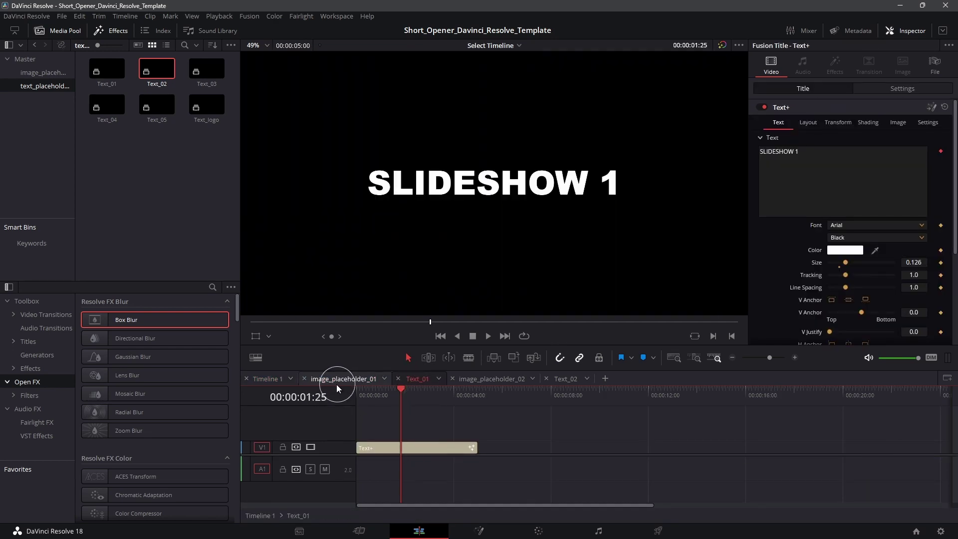
{"action": "left_click", "coordinate": [264, 383]}
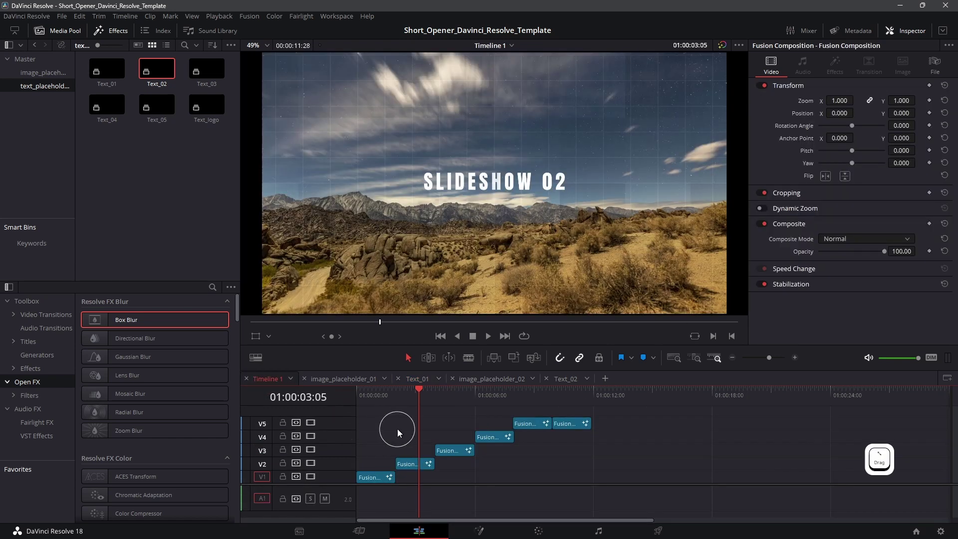